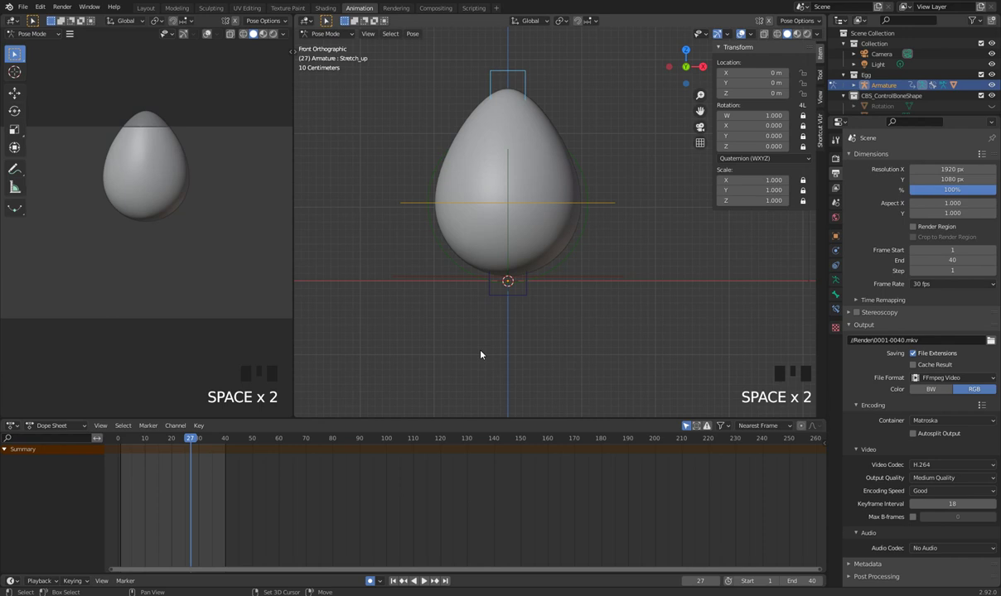
- Play the egg animation to review the bounce, then stop playback
middle_click(479, 386)
key(space)
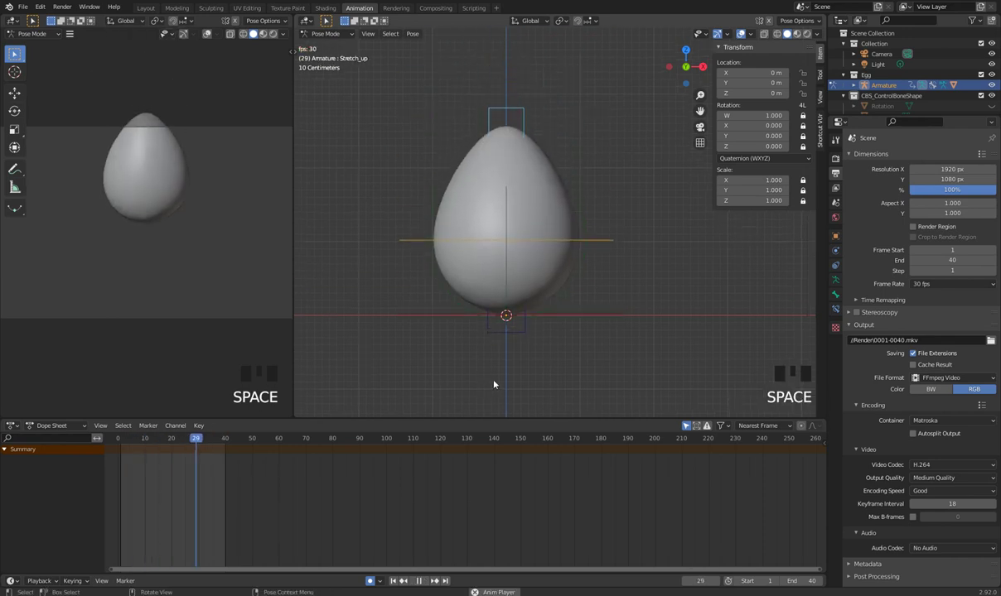
key(space)
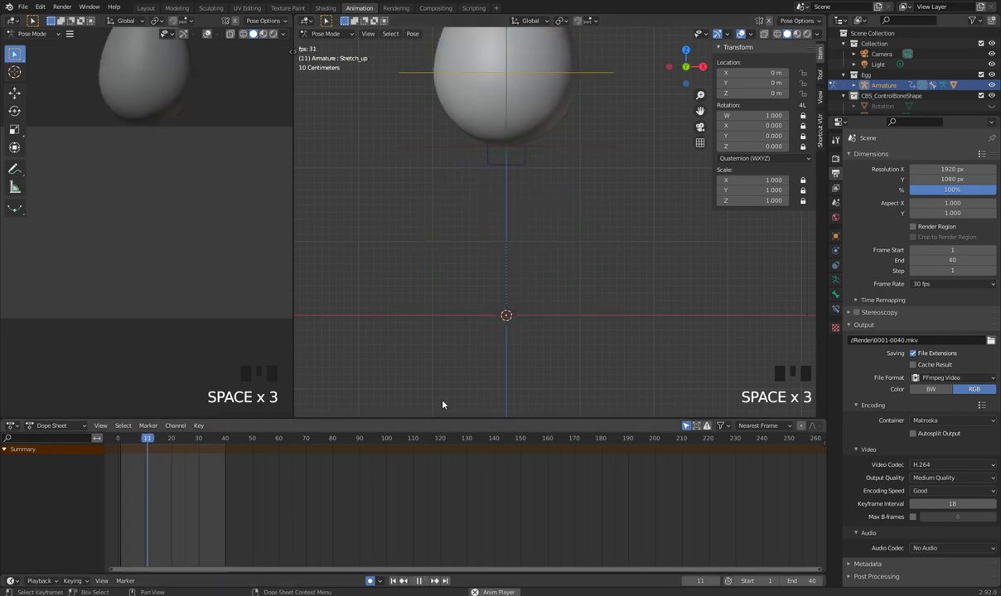
key(space)
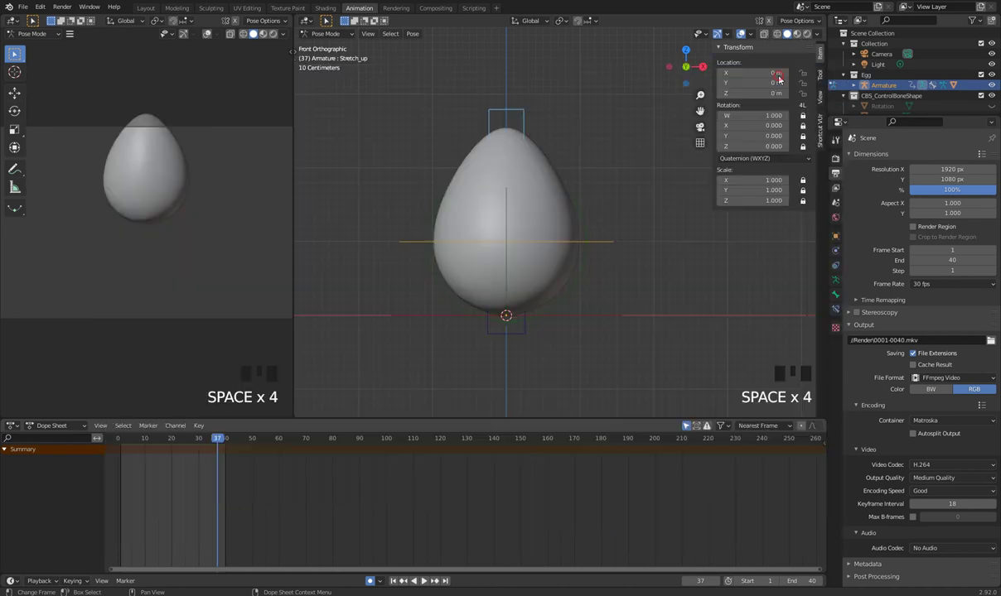
- Cancel a trial move of the Stretch_up bone and scrub the playhead back toward frame 15
key(space)
key(space)
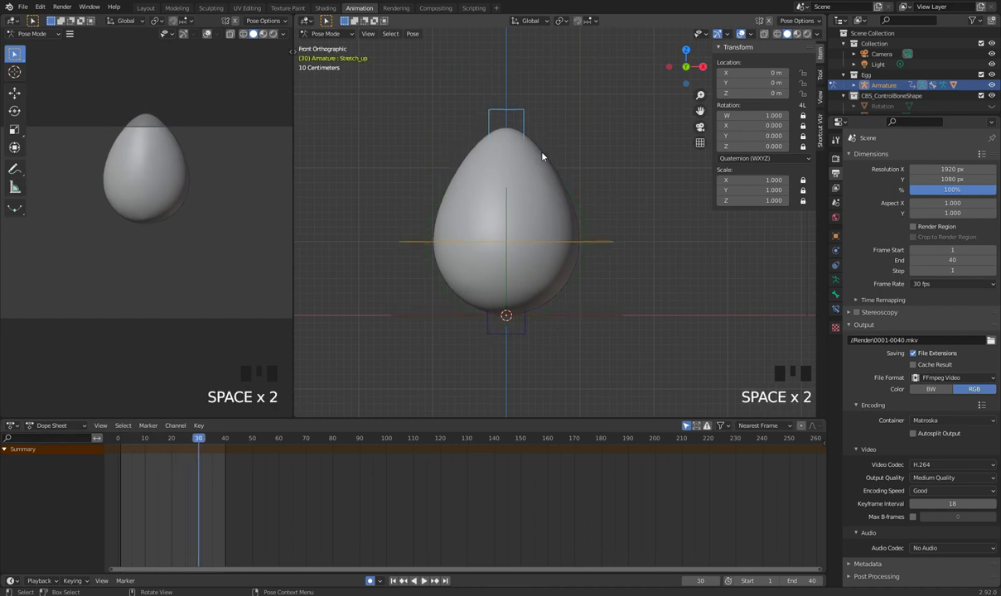
key(g)
key(ctrl+z)
key(Left)
key(Left)
drag(229, 504, 184, 481)
key(x)
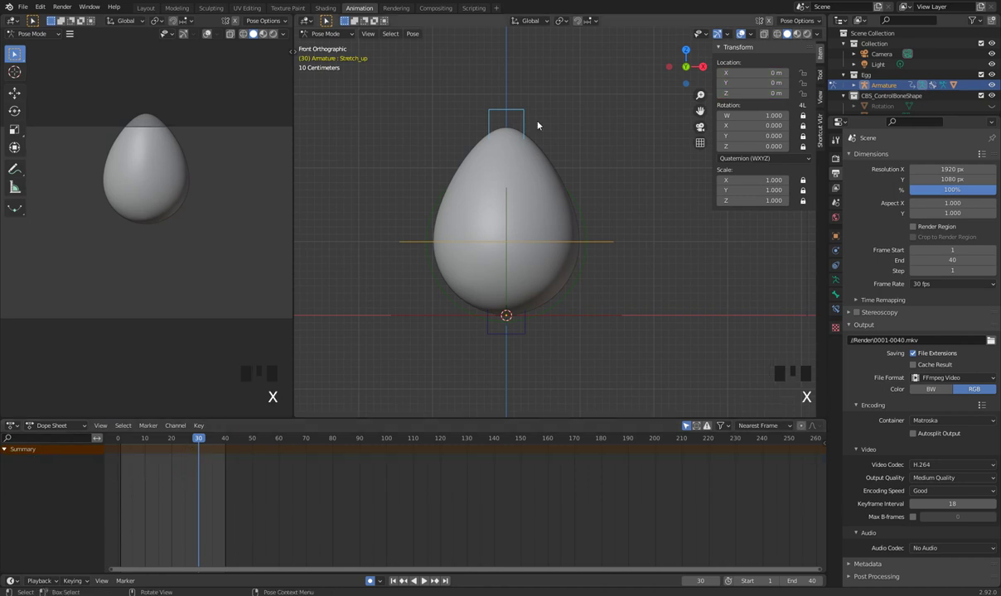
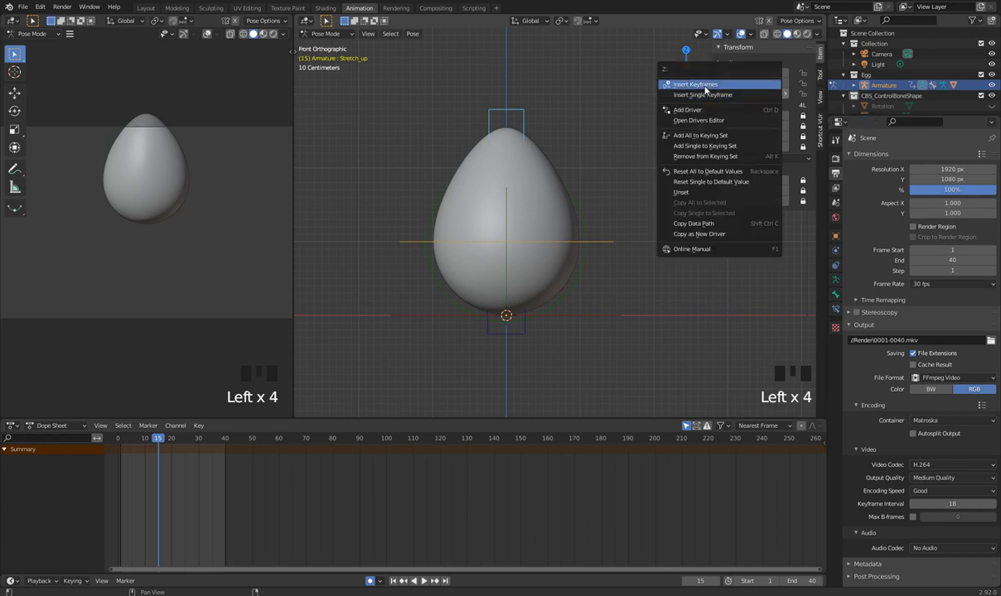
- Duplicate the Stretch_up keyframe near frame 15 and shift it one frame to 16
drag(704, 91, 158, 440)
drag(158, 440, 199, 431)
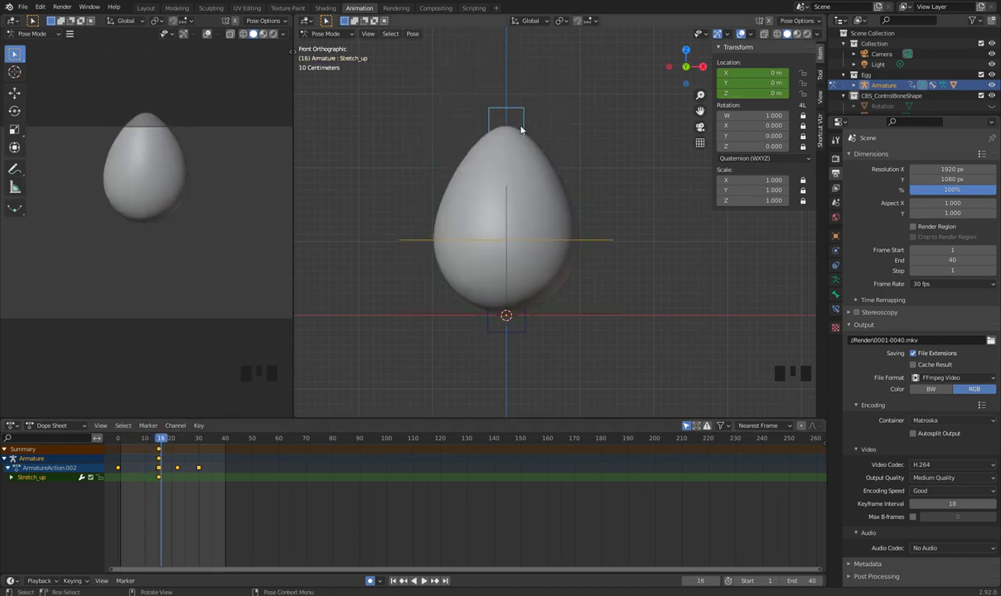
key(g)
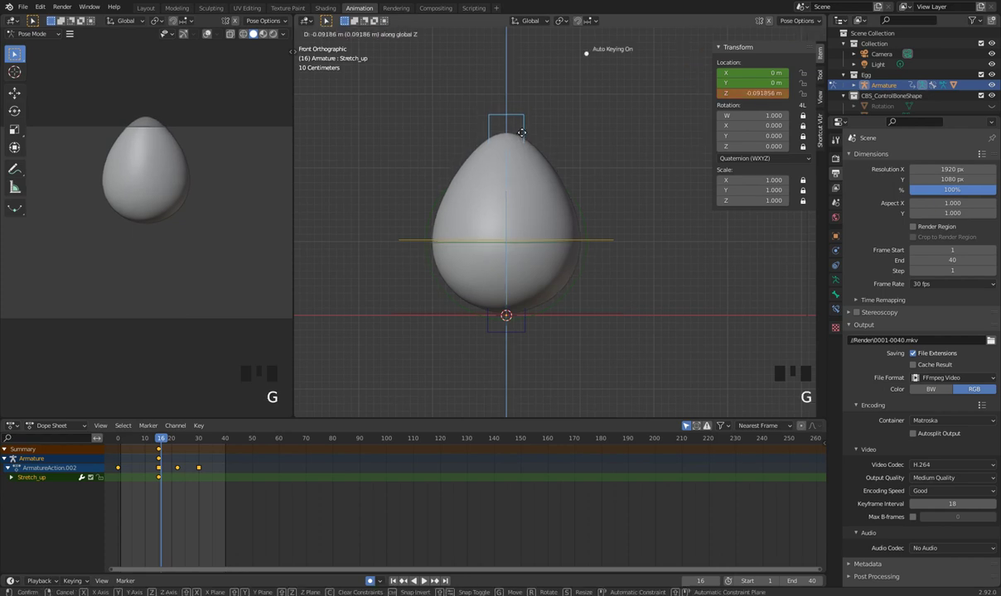
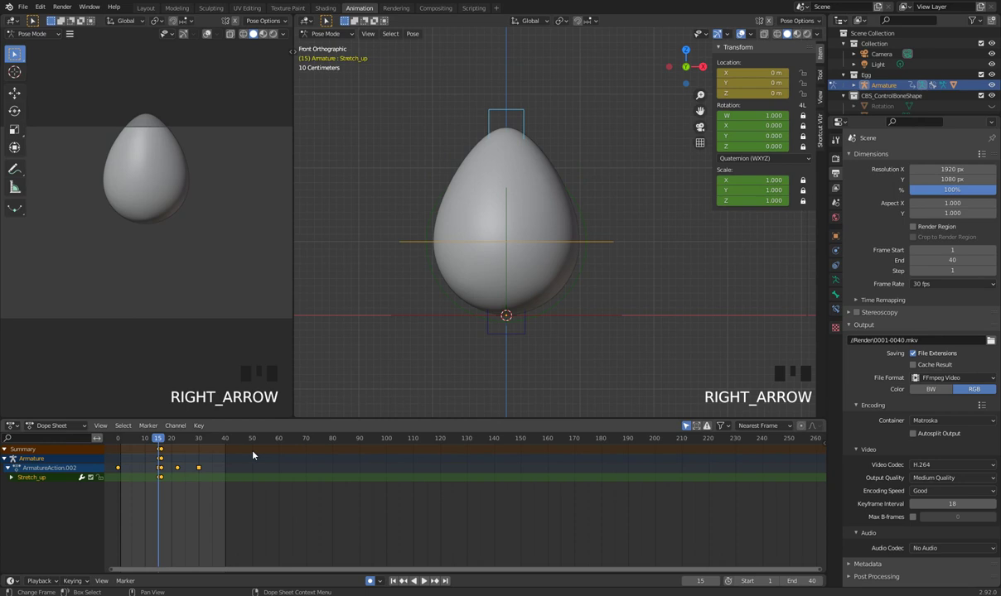
- Raise the Stretch_up bone 0.1 m along Z at frame 16 so Auto Keying records the stretch
key(Right)
key(Left)
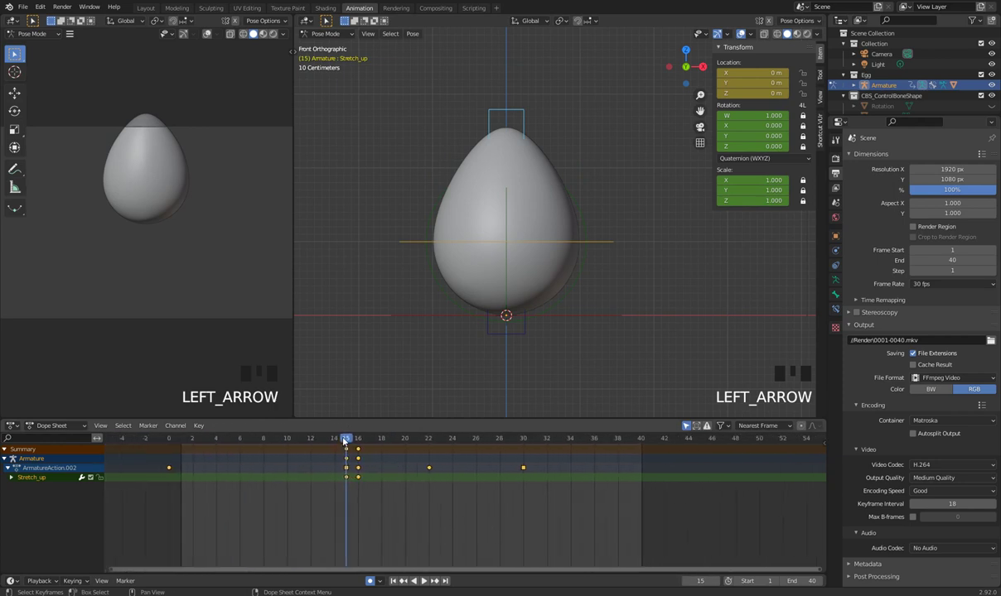
drag(351, 439, 355, 446)
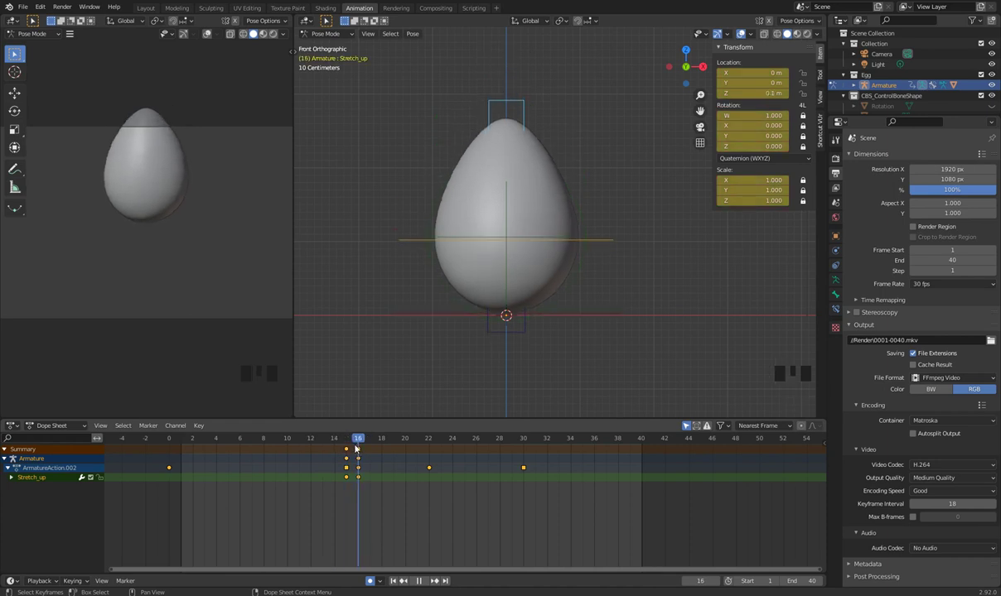
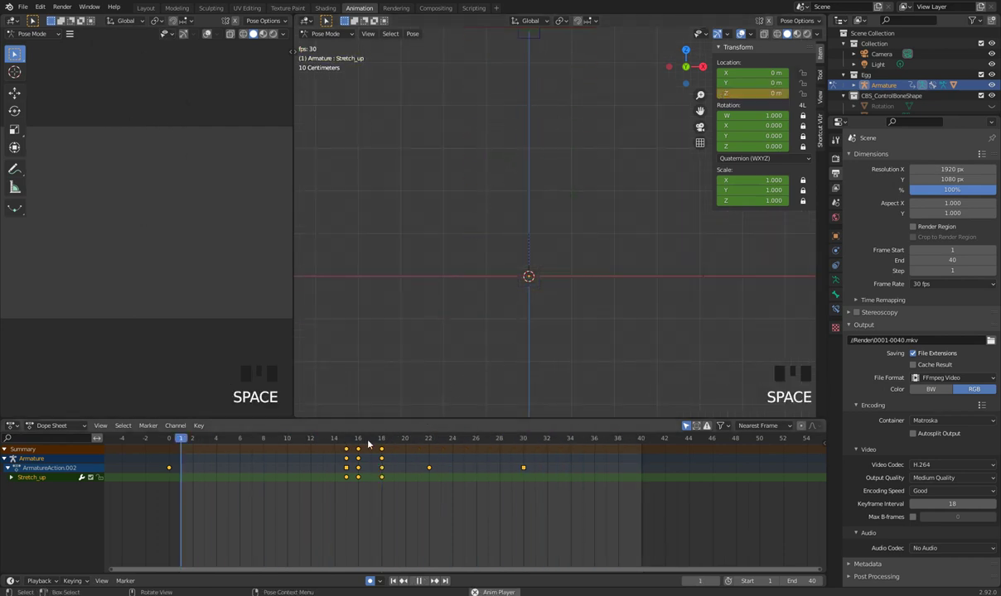
- Drag the following Stretch_up keyframe to frame 17 after the stretch and play the bounce
drag(333, 440, 418, 399)
key(space)
drag(333, 443, 571, 294)
key(space)
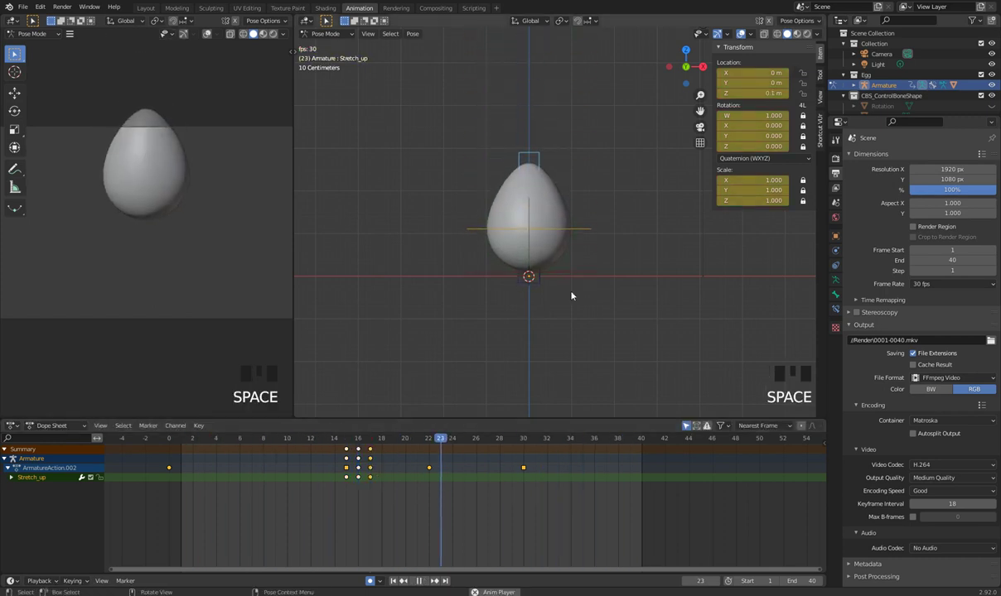
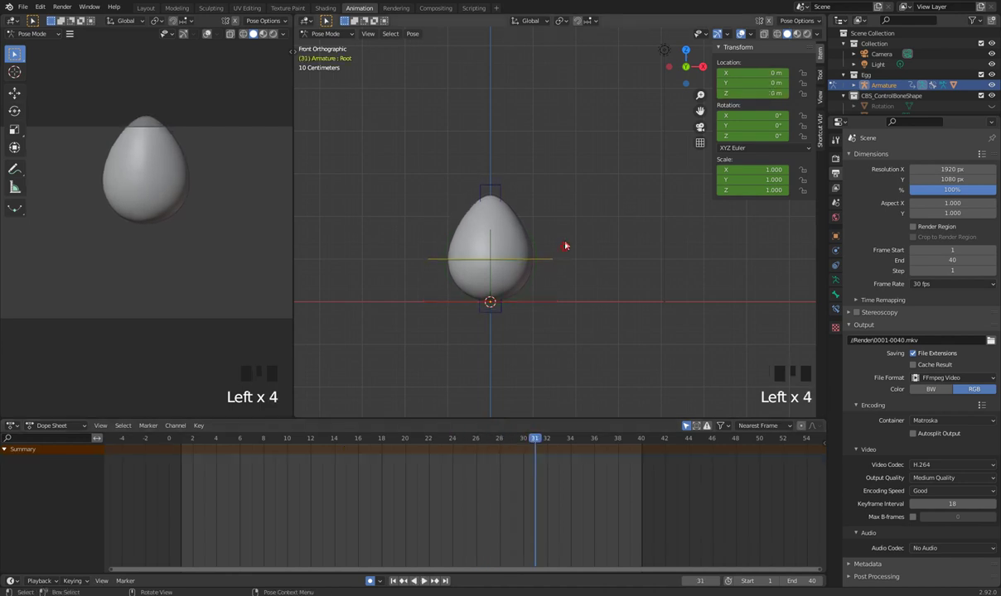
- Set the Stretch_up bone's Location Z to 0.05 m at frame 31 and replay the bounce
click(497, 189)
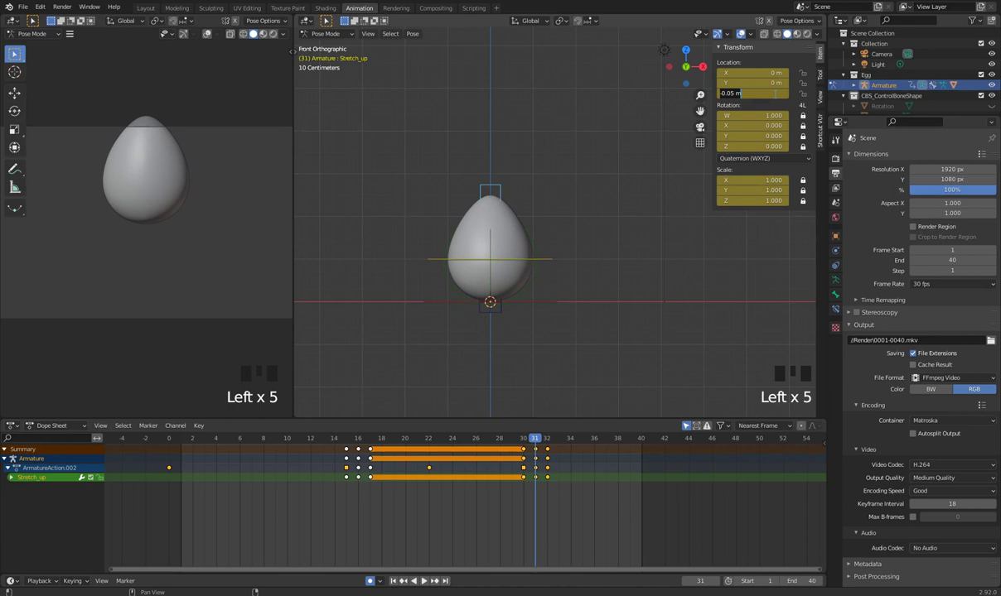
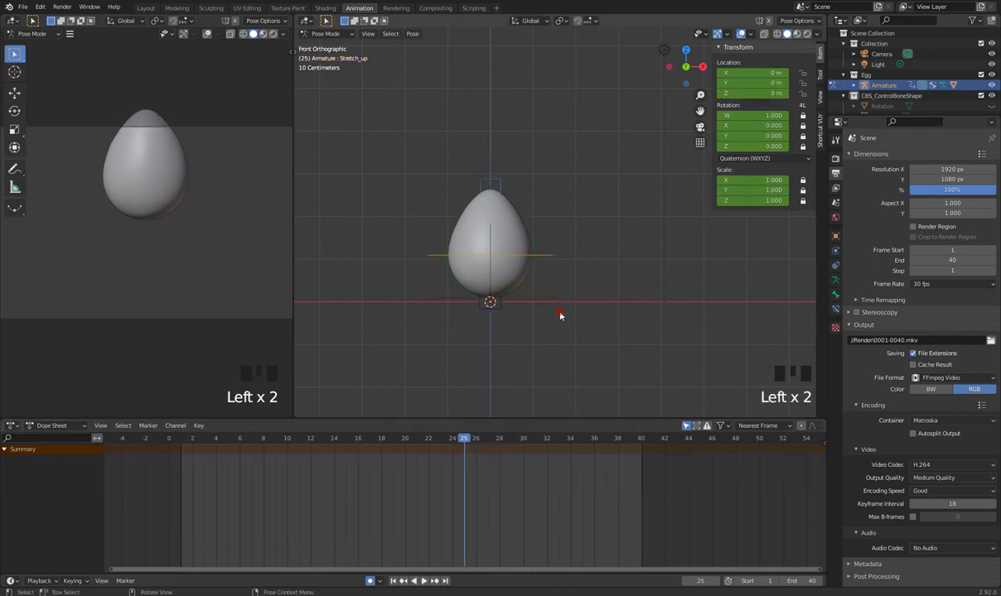
key(space)
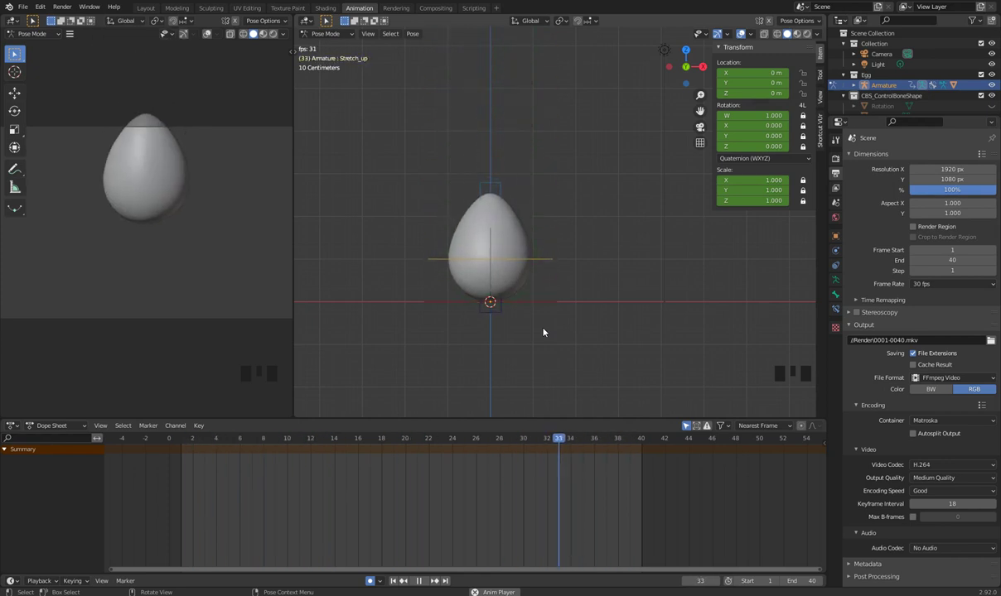
- Frame the egg through the camera and front views, then start Viewport Render Animation
scroll(down, 3)
drag(546, 367, 543, 368)
key(space)
key(KP_0)
key(KP_0)
key(KP_0)
key(space)
key(space)
key(KP_1)
middle_click(519, 360)
scroll(up, 3)
drag(570, 322, 563, 342)
key(space)
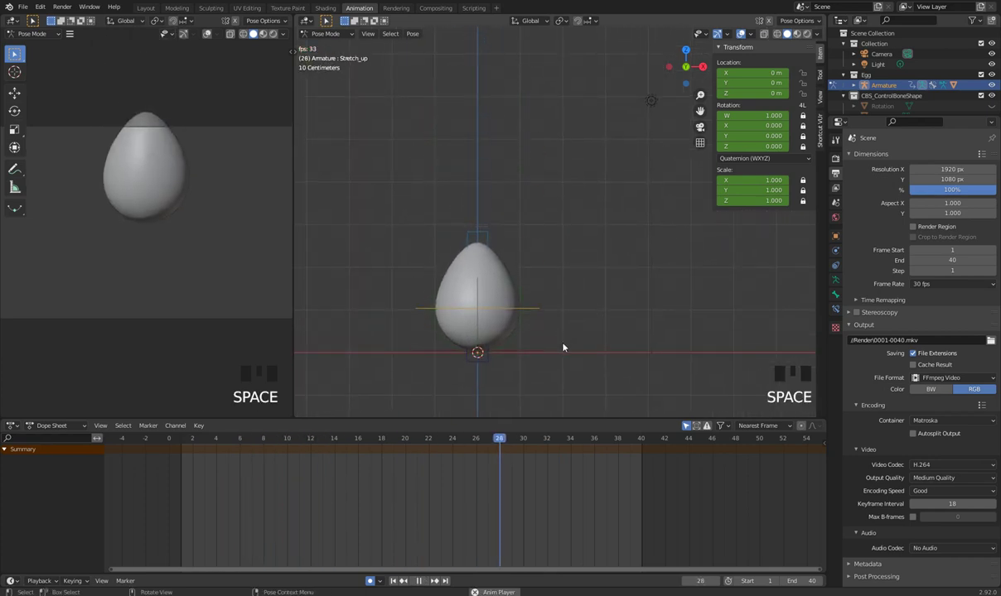
key(space)
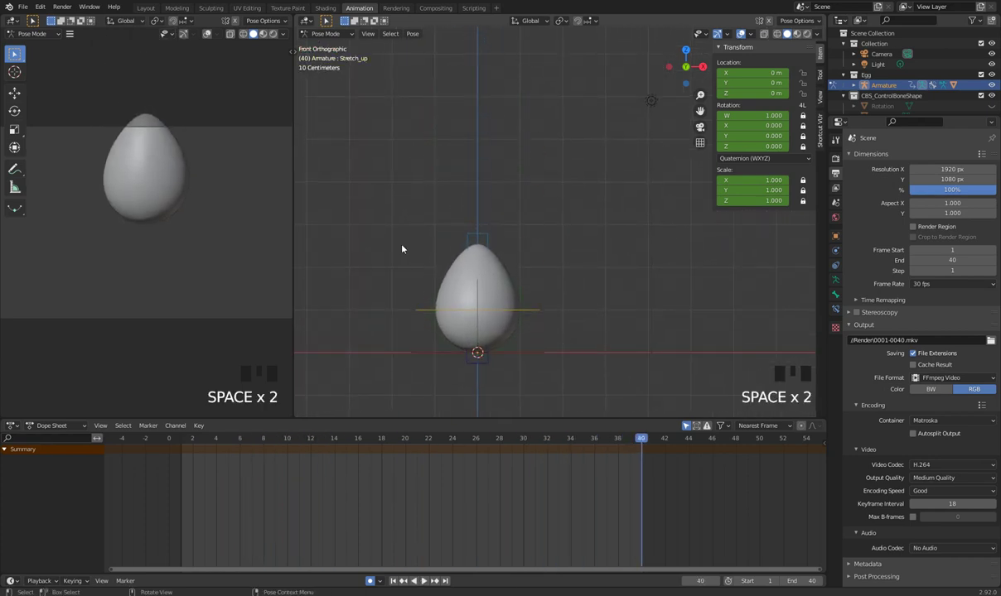